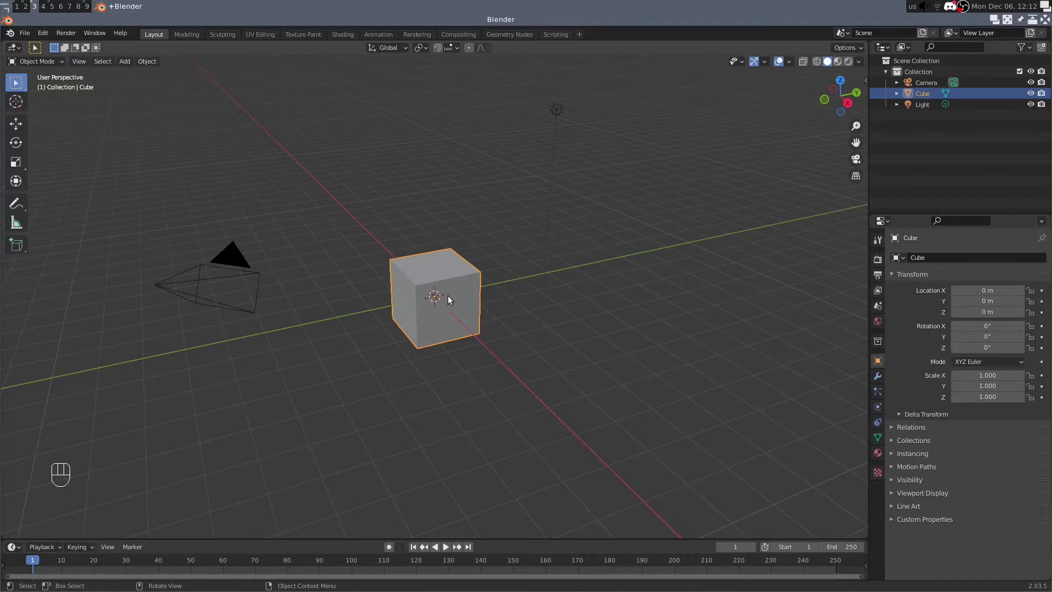
# Delete the default cube and add a plane mesh at the scene origin.
pyautogui.press('x')
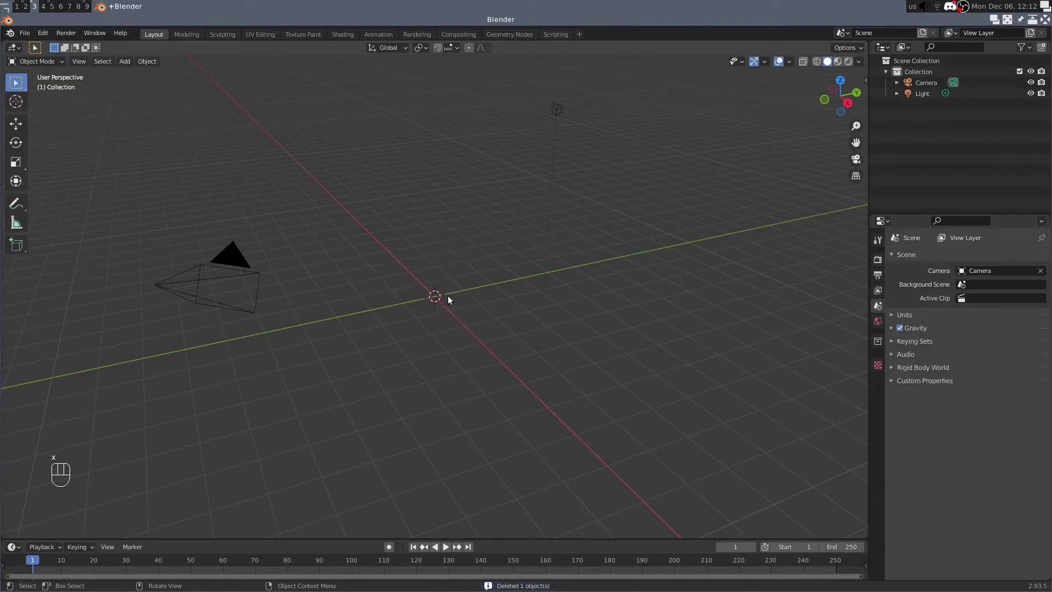
pyautogui.moveTo(129, 66); pyautogui.dragTo(222, 76)
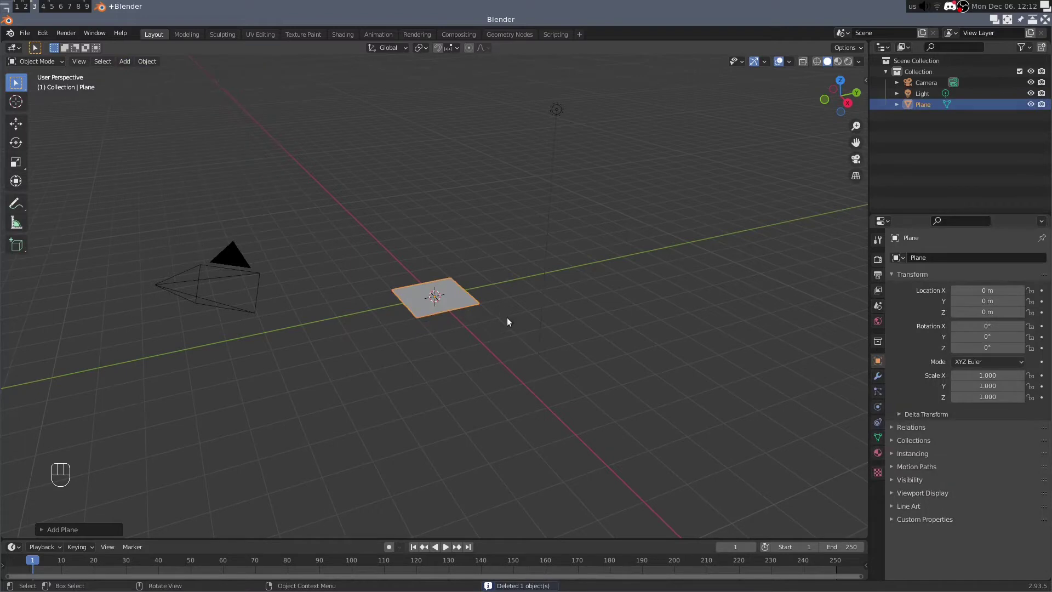
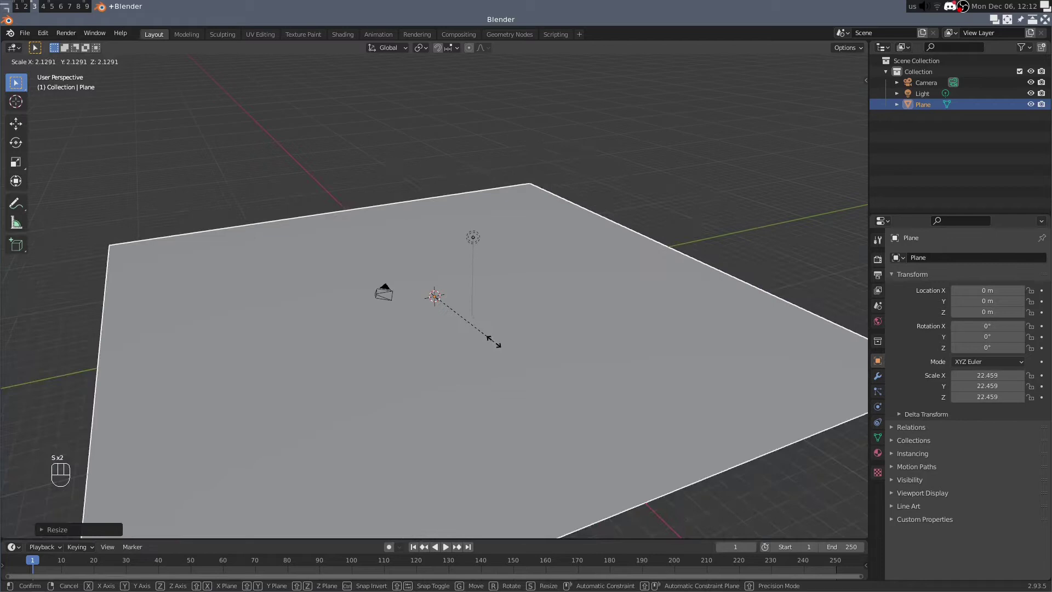
# Orbit the view around the scaled-up plane before editing its mesh.
pyautogui.click(496, 343)
pyautogui.moveTo(466, 356); pyautogui.dragTo(484, 348)
pyautogui.middleClick(504, 343)
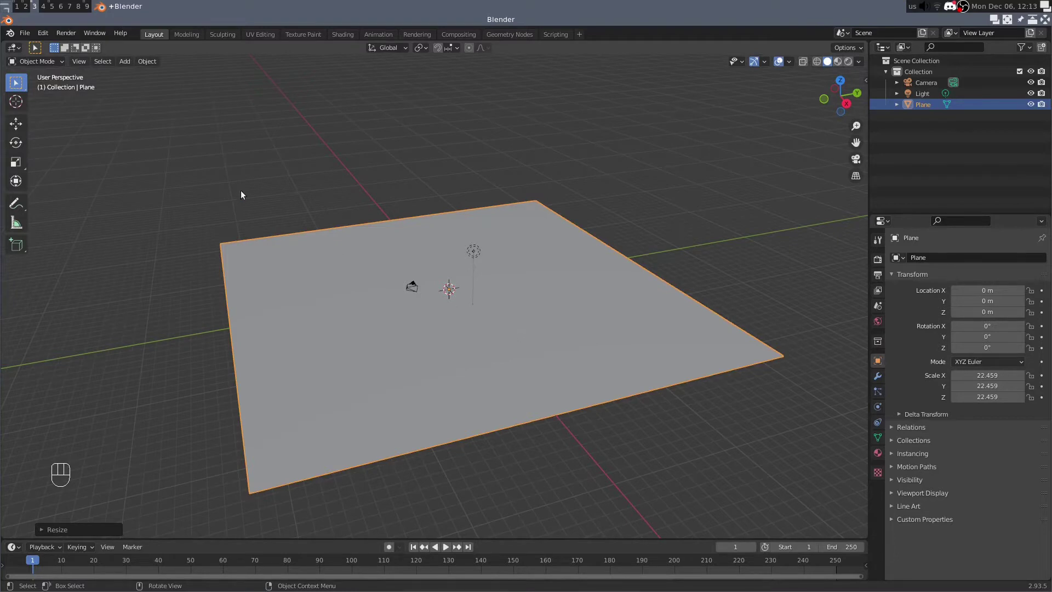
# Subdivide the whole plane and raise the Number of Cuts step by step to a high value.
pyautogui.press('Tab')
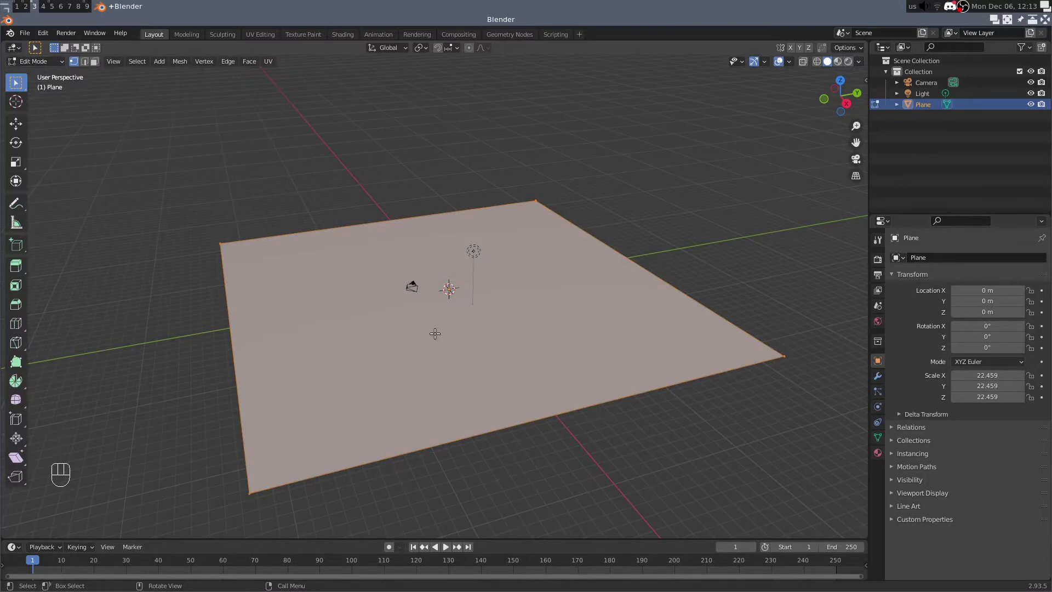
pyautogui.moveTo(399, 334); pyautogui.dragTo(372, 333)
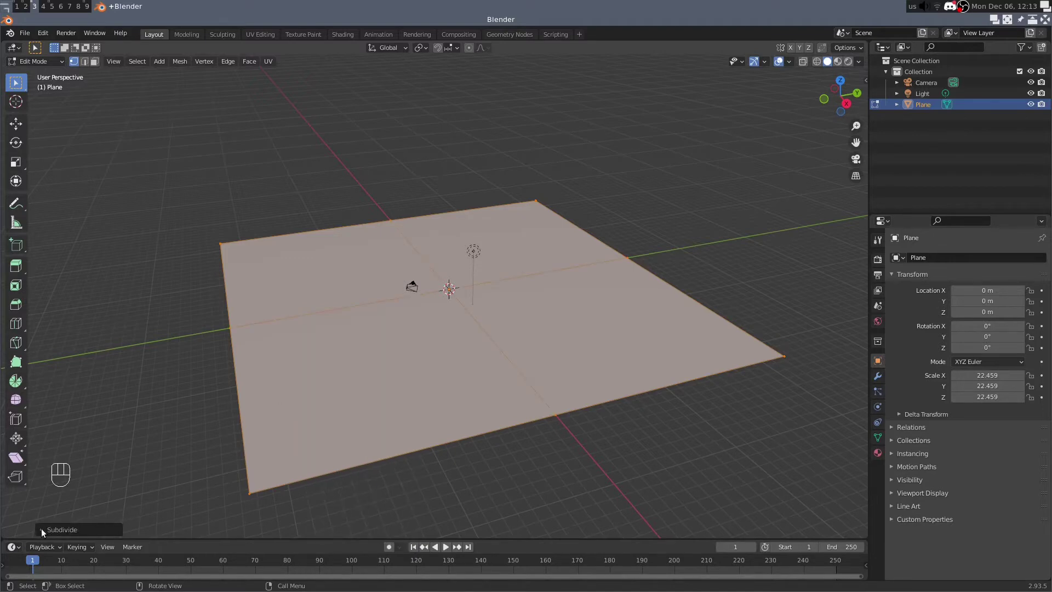
pyautogui.click(44, 531)
pyautogui.click(184, 456)
pyautogui.click(185, 455)
pyautogui.click(184, 456)
pyautogui.click(184, 456)
pyautogui.click(184, 455)
pyautogui.click(184, 456)
pyautogui.click(184, 455)
pyautogui.click(184, 456)
pyautogui.doubleClick(184, 456)
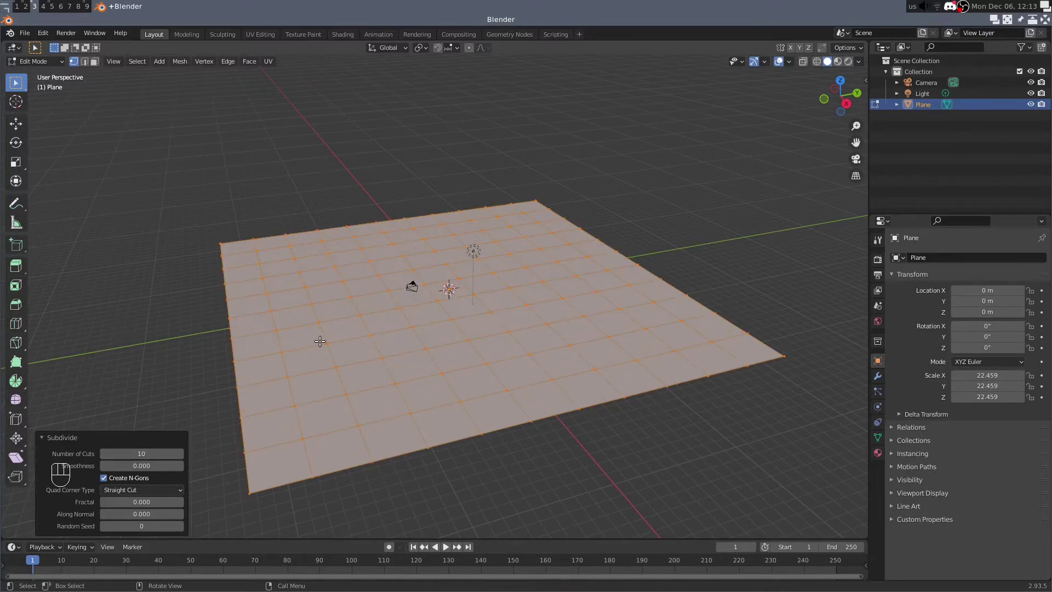
# Subdivide the grid a second time with an even higher cut count for a dense mesh.
pyautogui.press('Tab')
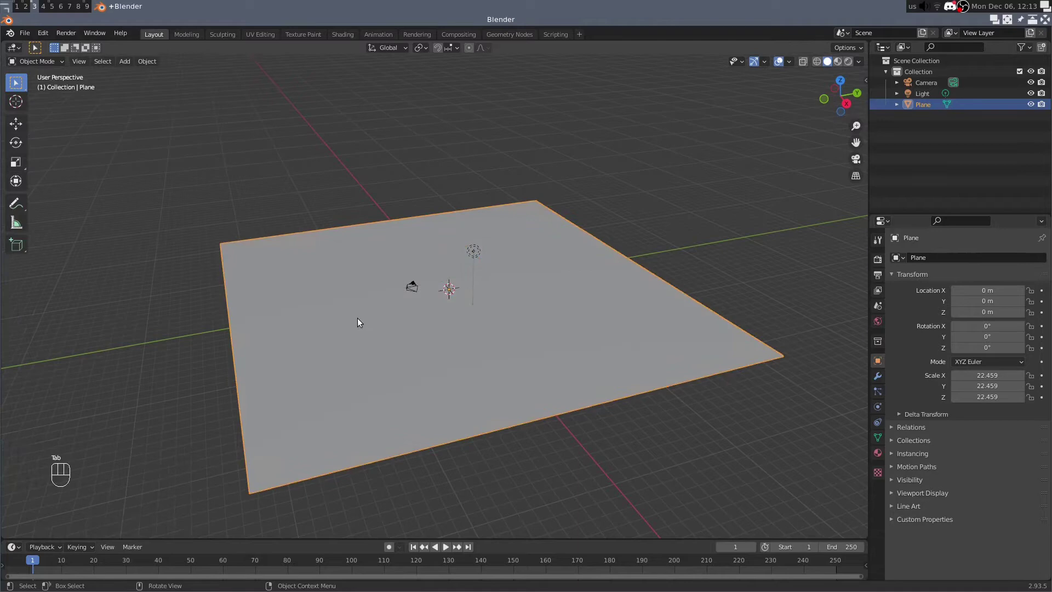
pyautogui.press('Tab')
pyautogui.rightClick(376, 310)
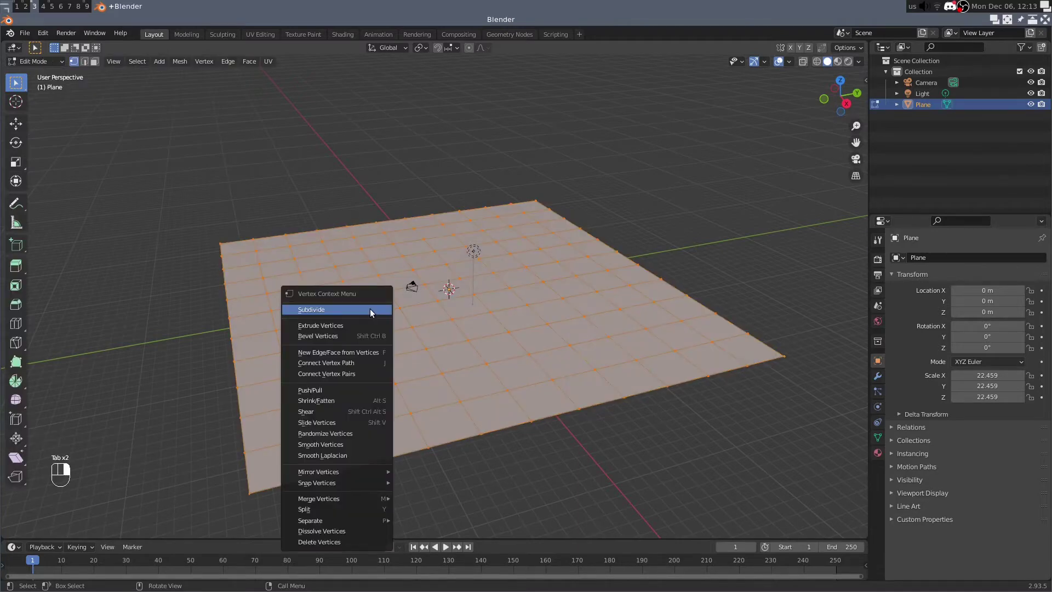
pyautogui.click(184, 455)
pyautogui.doubleClick(184, 455)
pyautogui.doubleClick(184, 455)
pyautogui.click(184, 455)
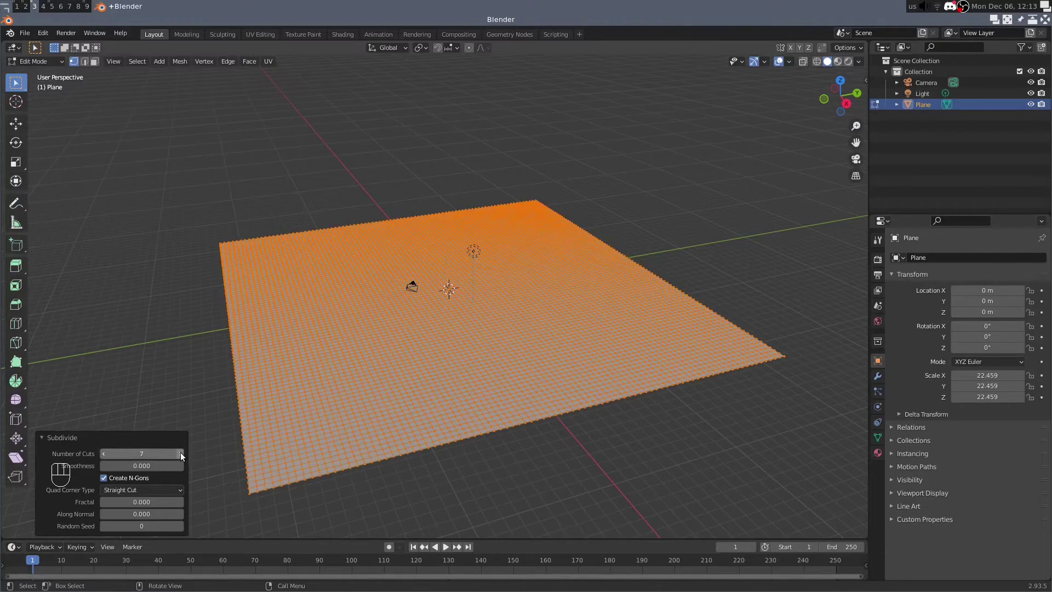
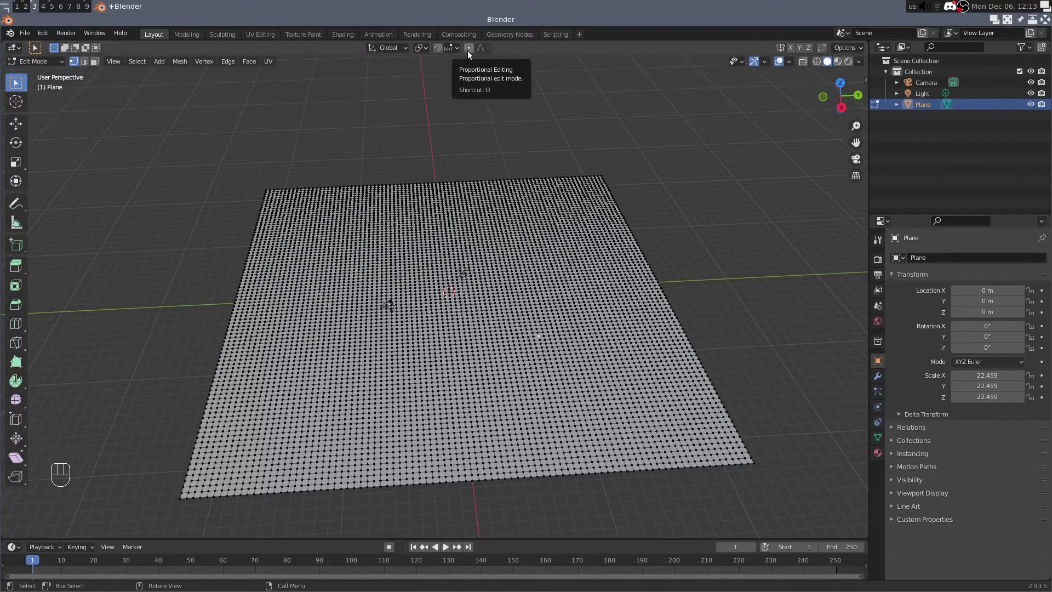
# Enable proportional editing and start moving a vertex with soft falloff.
pyautogui.click(471, 54)
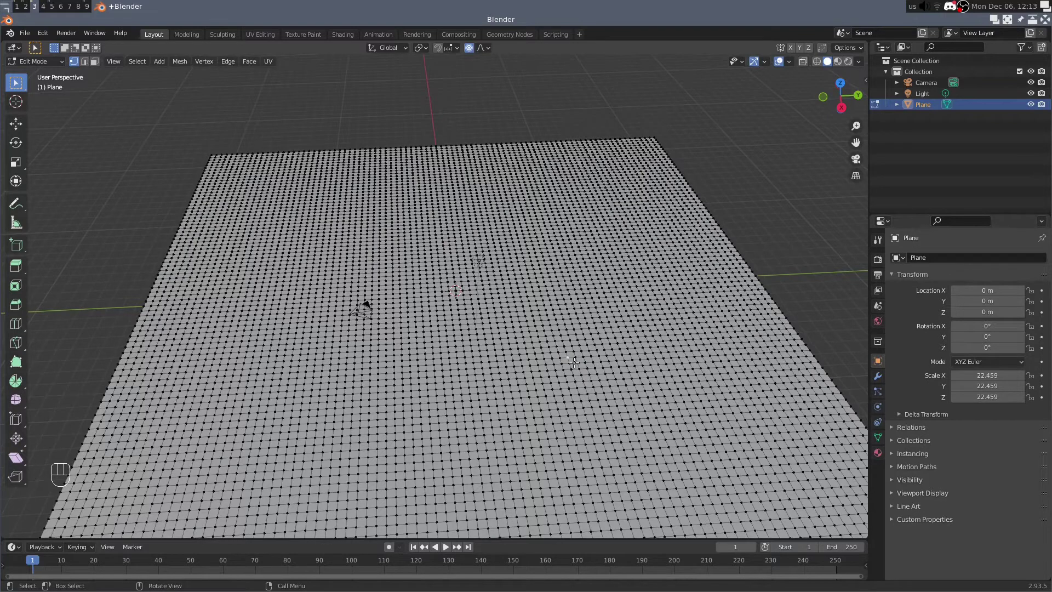
pyautogui.press('g')
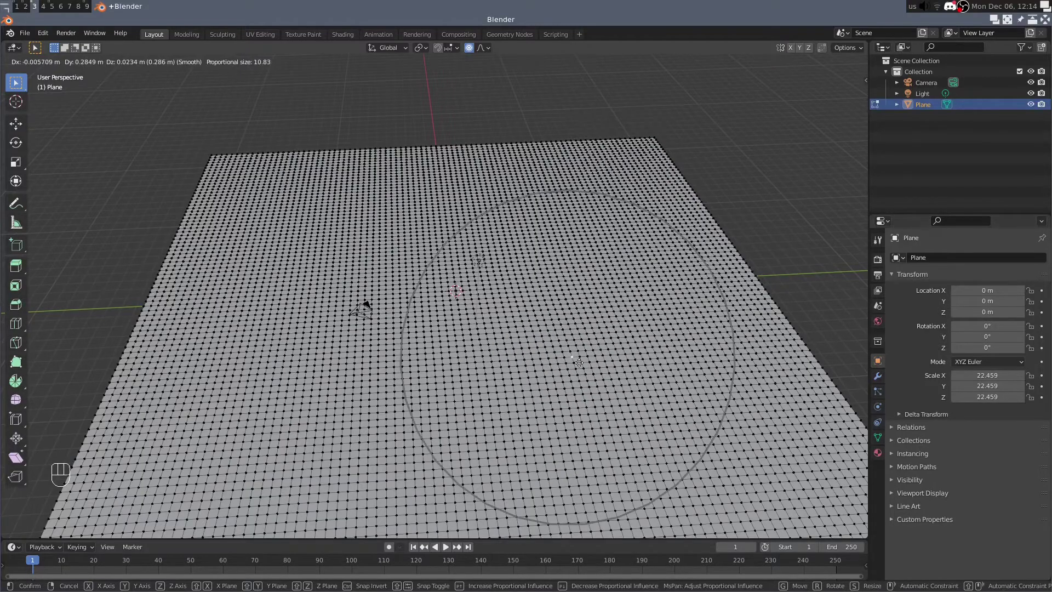
# Move a single grid vertex with soft falloff to form a gentle dip.
pyautogui.click(579, 346)
pyautogui.moveTo(533, 374); pyautogui.dragTo(557, 356)
pyautogui.middleClick(566, 351)
pyautogui.middleClick(535, 356)
pyautogui.click(362, 314)
pyautogui.press('g')
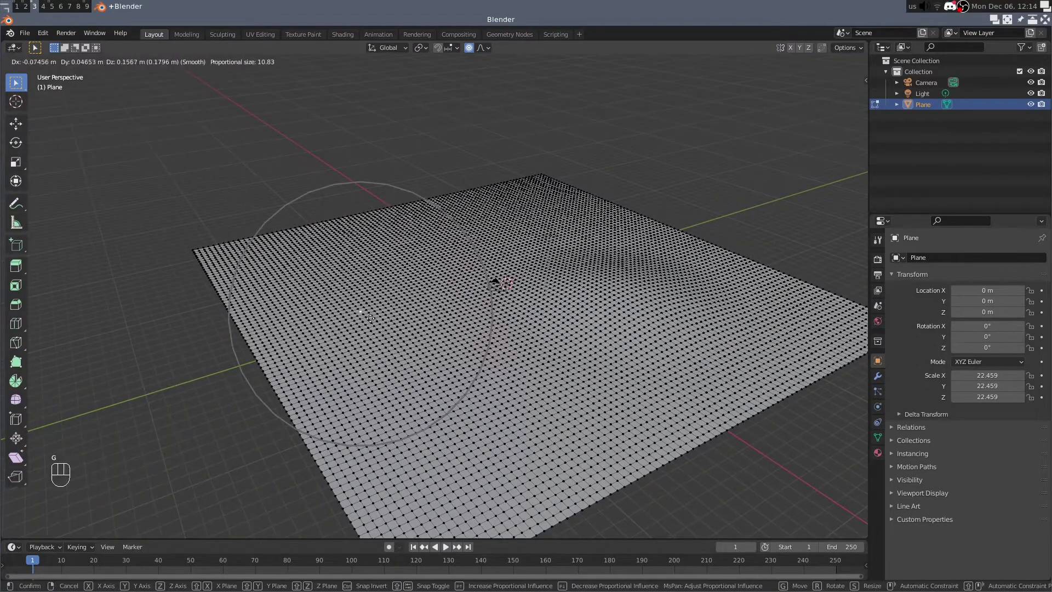
pyautogui.click(372, 305)
# Lift two selected vertex patches into a hill and a front-right mound.
pyautogui.click(464, 221)
pyautogui.moveTo(463, 297); pyautogui.dragTo(503, 307)
pyautogui.press('g')
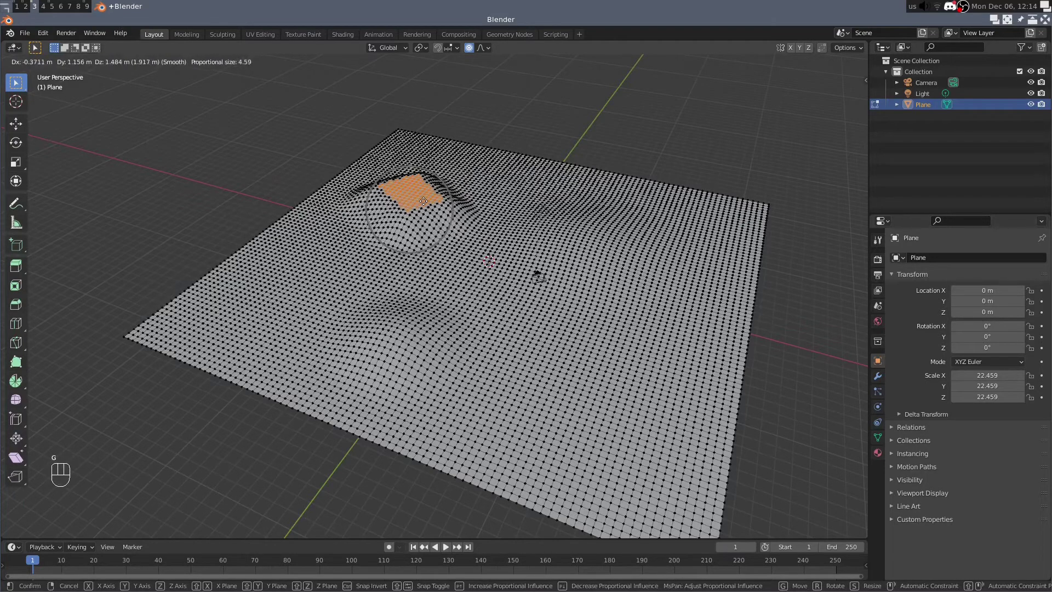
pyautogui.click(422, 198)
pyautogui.click(543, 362)
pyautogui.moveTo(681, 403); pyautogui.dragTo(679, 389)
pyautogui.click(676, 374)
pyautogui.press('g')
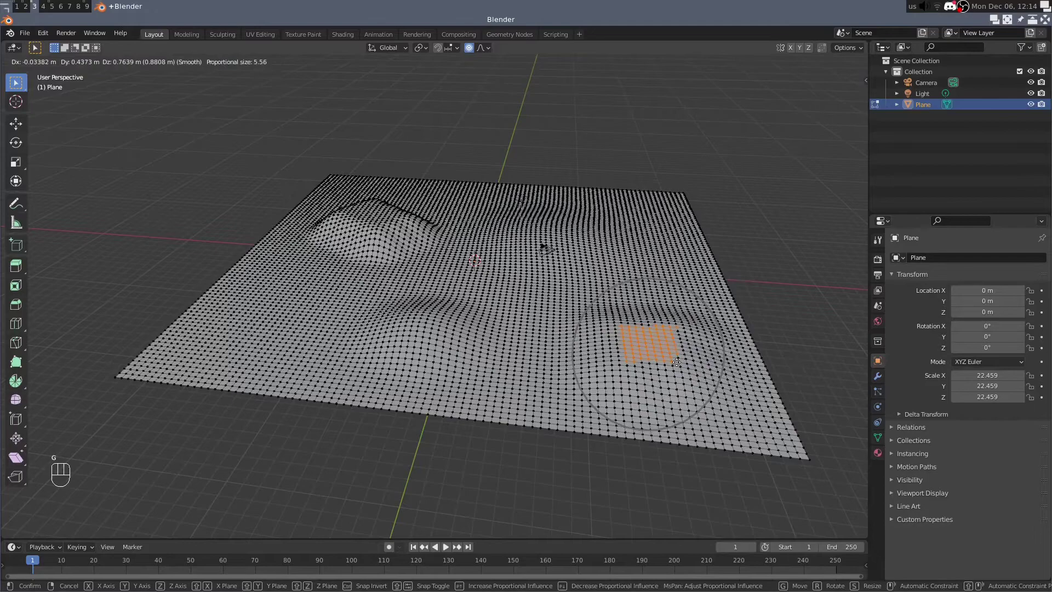
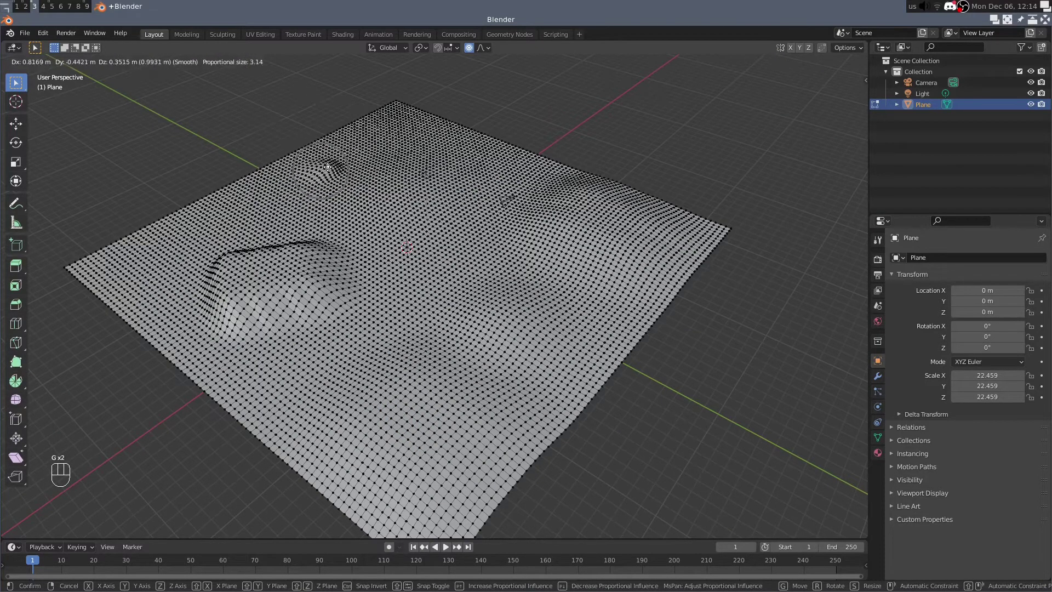
# Constrain the patch move to the Z axis and confirm its raised height.
pyautogui.press('z')
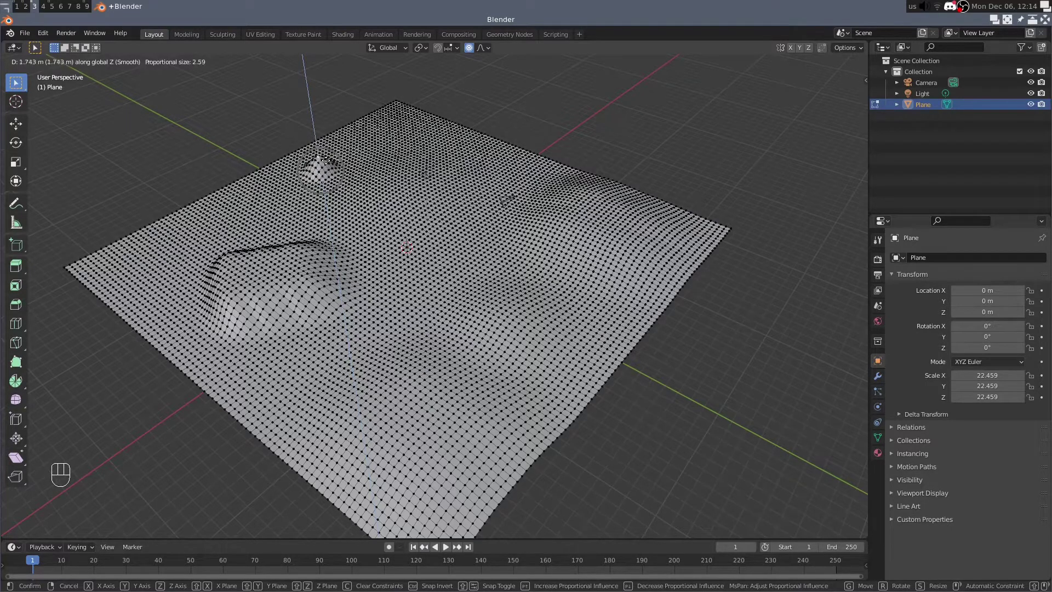
pyautogui.press('z')
pyautogui.press('x')
pyautogui.press('y')
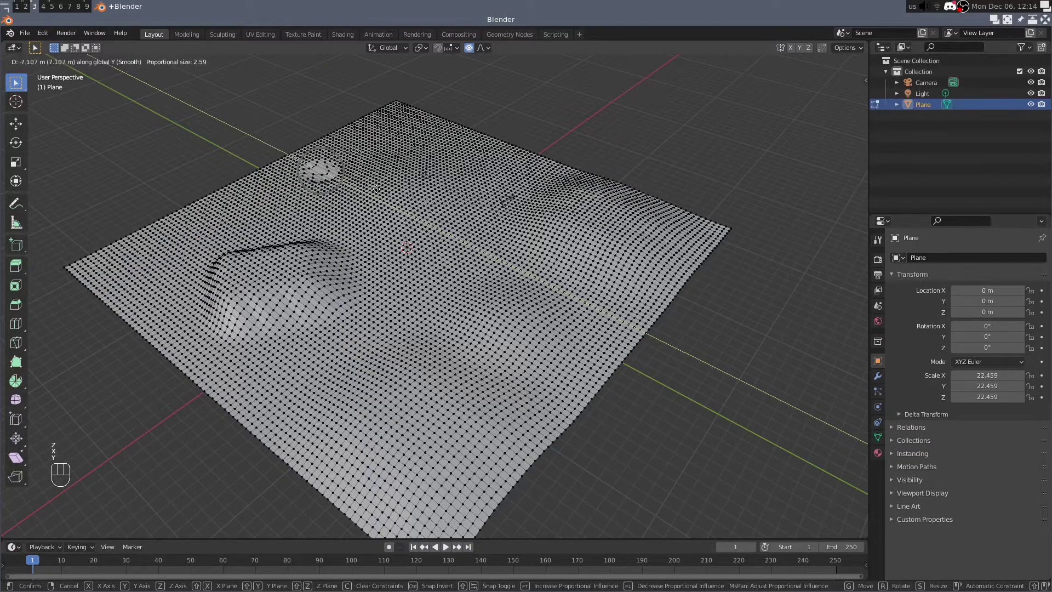
pyautogui.press('z')
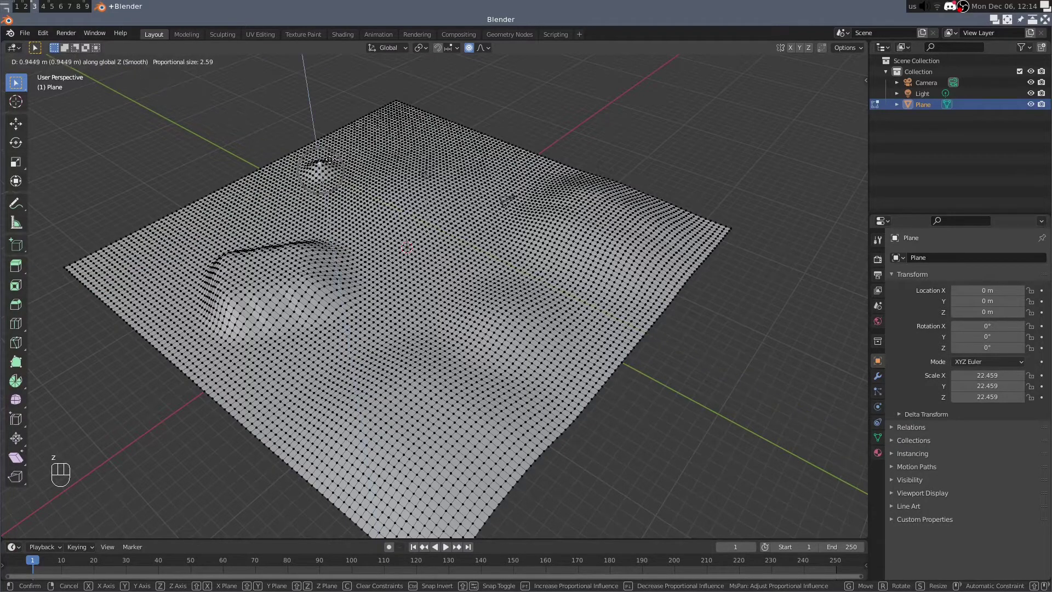
pyautogui.click(327, 196)
# From a top-down view, raise a vertex patch along Z into a tall rock pillar.
pyautogui.moveTo(353, 246); pyautogui.dragTo(306, 249)
pyautogui.middleClick(355, 242)
pyautogui.middleClick(385, 254)
pyautogui.middleClick(408, 244)
pyautogui.click(392, 298)
pyautogui.press('g')
pyautogui.press('z')
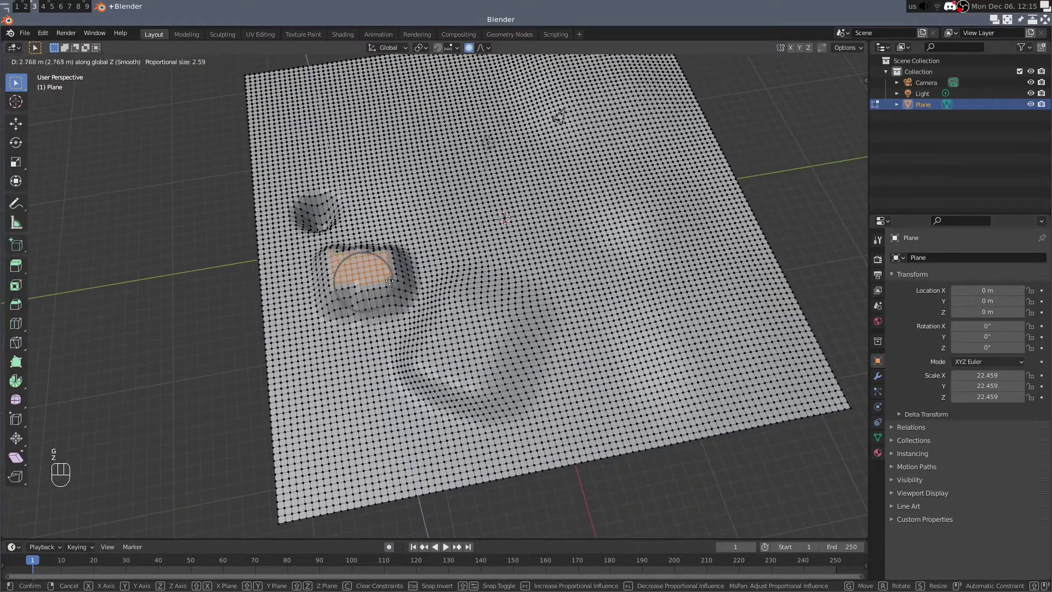
pyautogui.click(380, 229)
pyautogui.click(532, 231)
pyautogui.moveTo(601, 300); pyautogui.dragTo(459, 265)
pyautogui.click(459, 266)
# Sink vertices beside the pillar into a round crater and return to object mode.
pyautogui.click(523, 283)
pyautogui.middleClick(493, 288)
pyautogui.moveTo(521, 339); pyautogui.dragTo(559, 290)
pyautogui.middleClick(513, 338)
pyautogui.press('Tab')
pyautogui.moveTo(581, 337); pyautogui.dragTo(496, 344)
pyautogui.moveTo(476, 356); pyautogui.dragTo(514, 336)
pyautogui.moveTo(550, 366); pyautogui.dragTo(588, 344)
pyautogui.moveTo(596, 314); pyautogui.dragTo(582, 326)
pyautogui.moveTo(561, 299); pyautogui.dragTo(508, 313)
pyautogui.moveTo(498, 320); pyautogui.dragTo(542, 312)
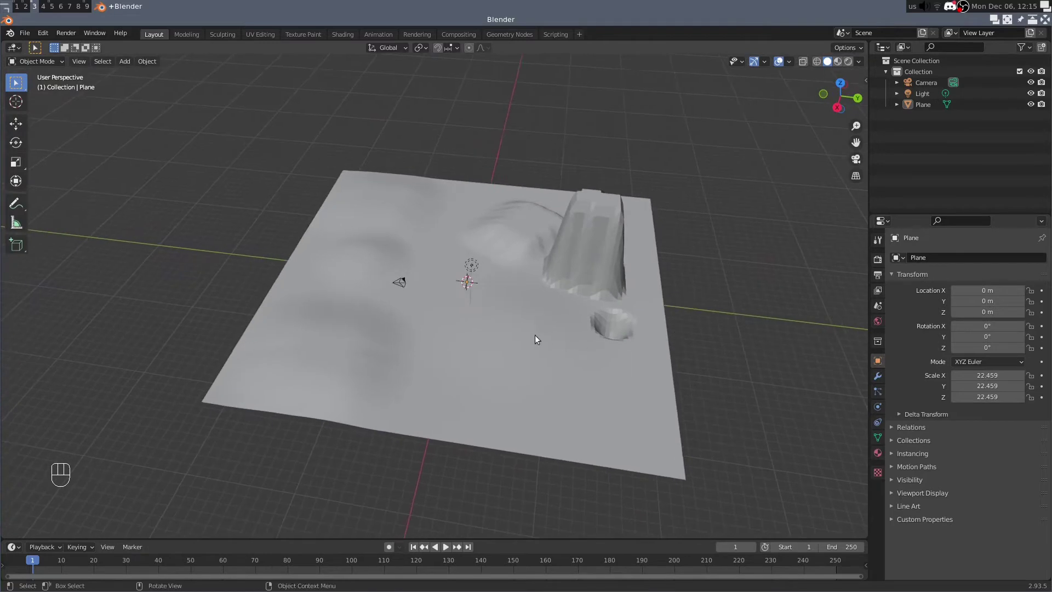
pyautogui.moveTo(563, 293); pyautogui.dragTo(531, 289)
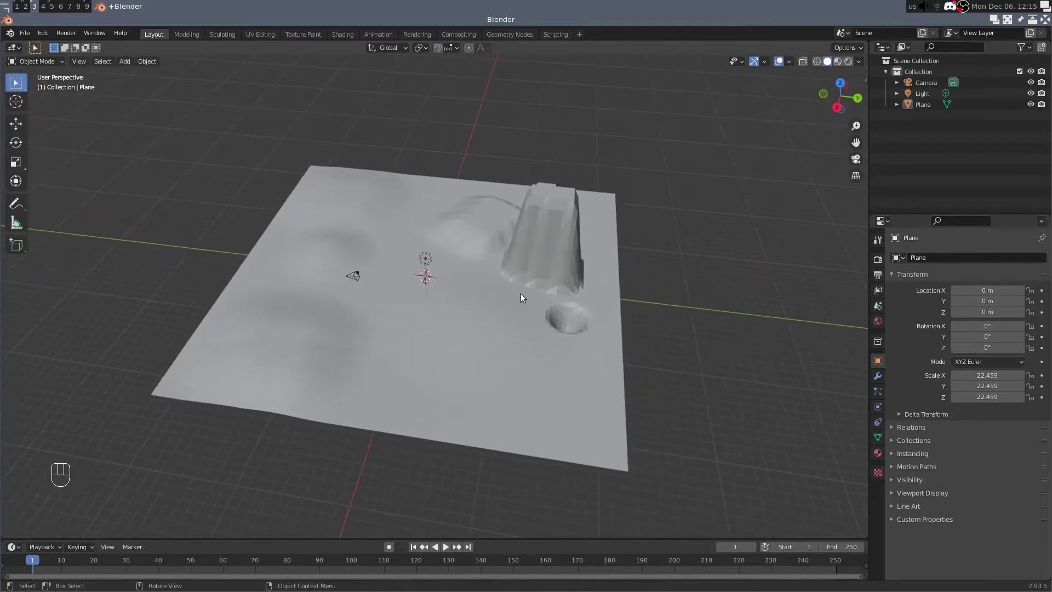
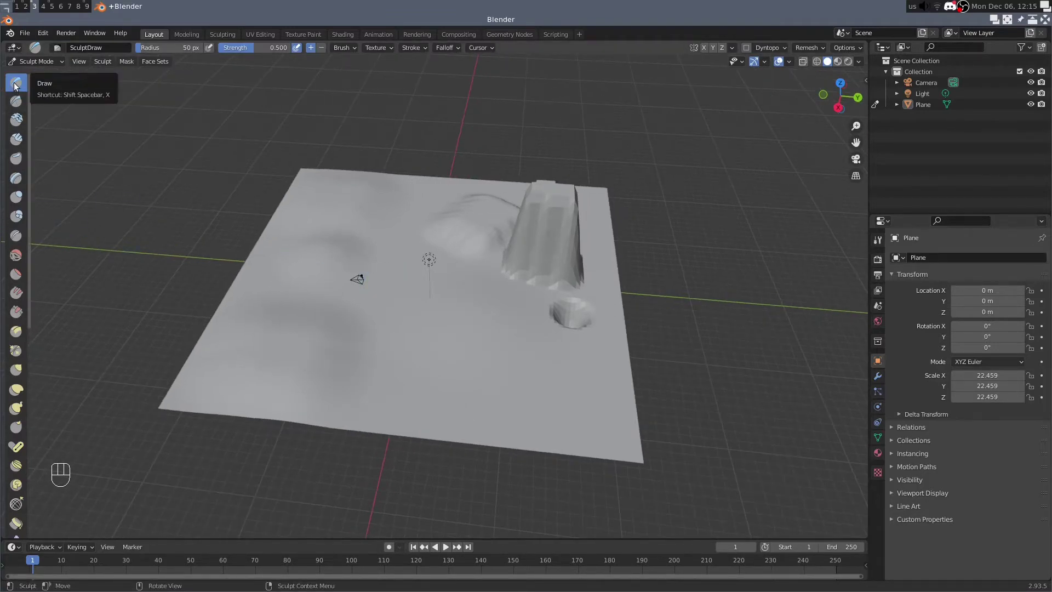
# Paint draw-brush strokes to raise ridges across the front of the terrain.
pyautogui.moveTo(486, 375); pyautogui.dragTo(338, 363)
pyautogui.middleClick(339, 281)
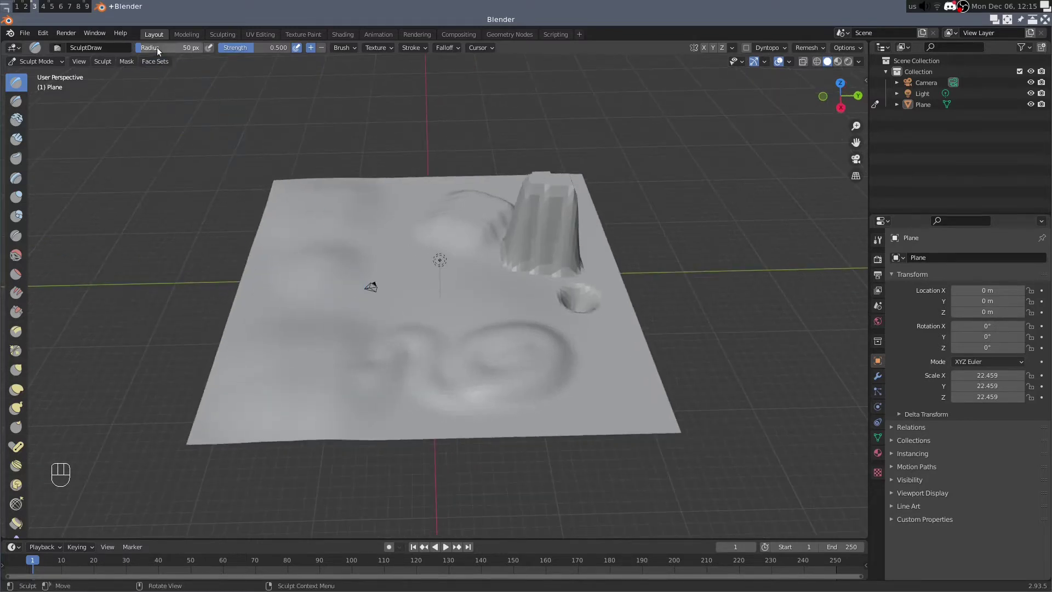
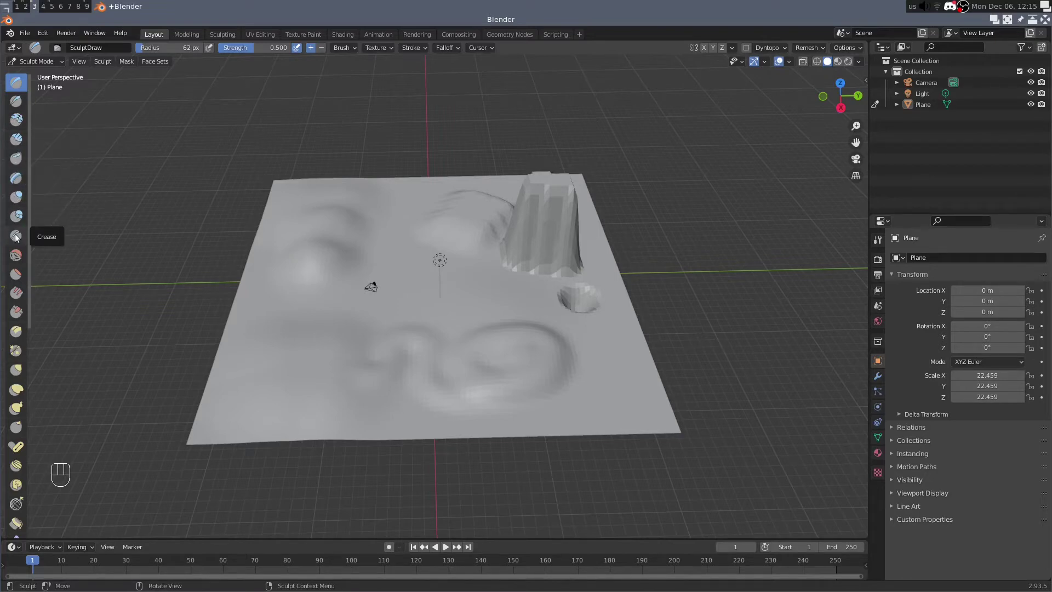
# Flatten the sculpted ridges and fill the crater beside the pillar with Fill/Deepen.
pyautogui.click(17, 277)
pyautogui.moveTo(451, 356); pyautogui.dragTo(324, 243)
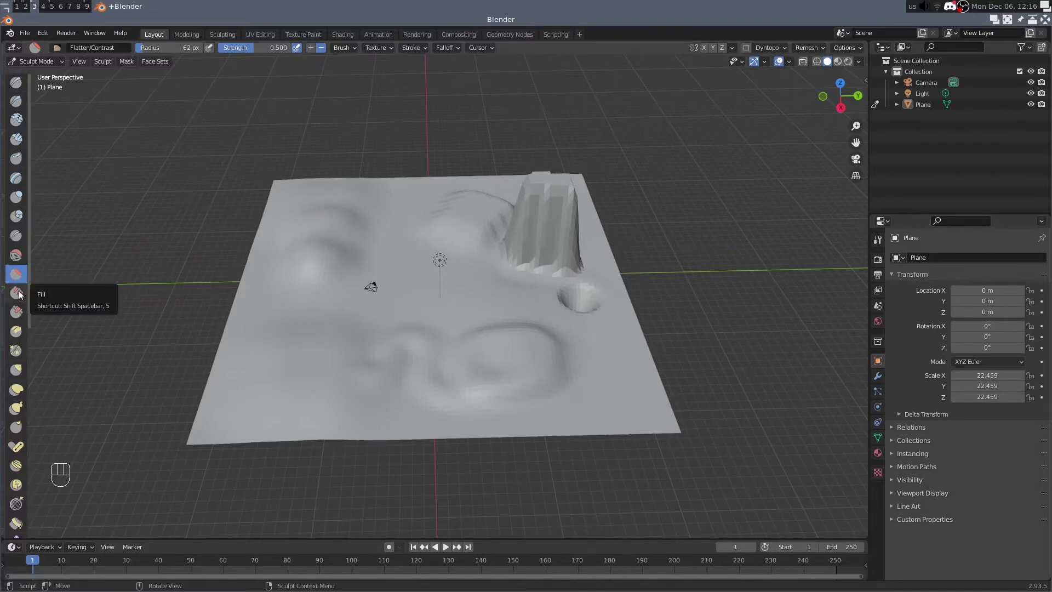
pyautogui.moveTo(581, 342); pyautogui.dragTo(324, 285)
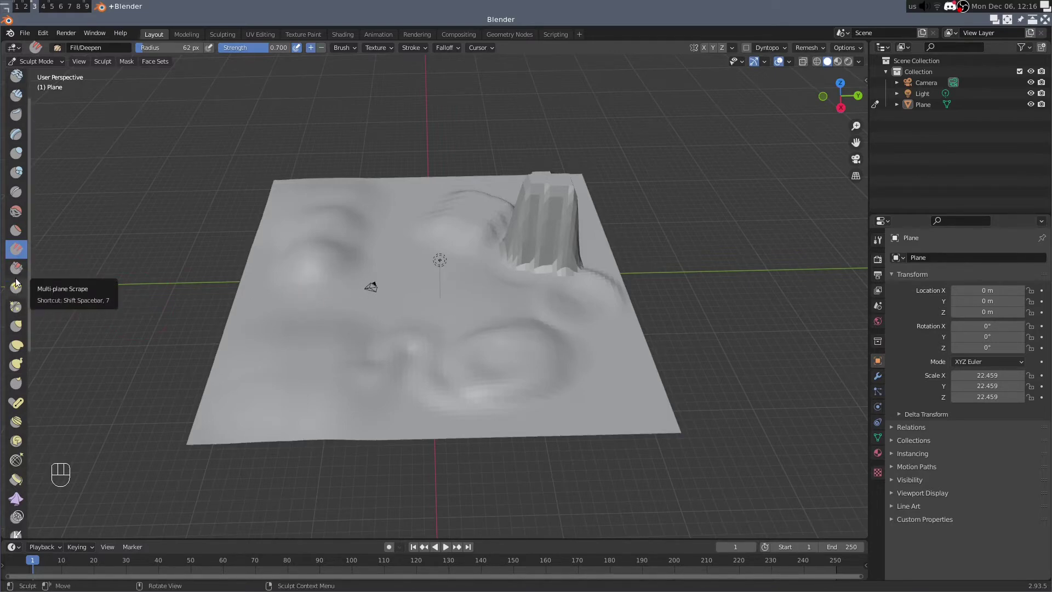
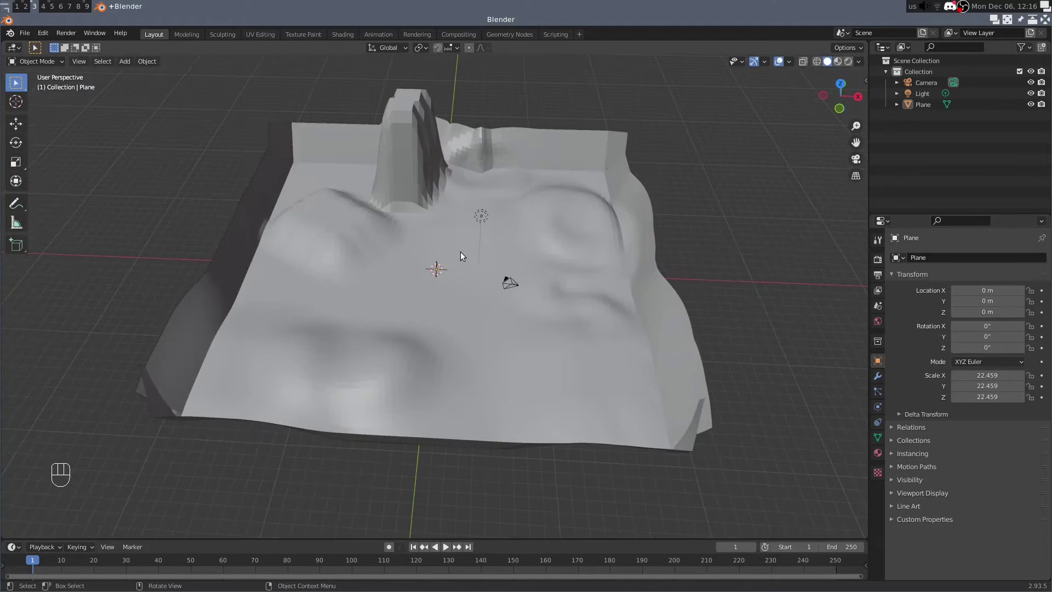
# Inspect the finished terrain from several angles and select the plane object.
pyautogui.moveTo(496, 251); pyautogui.dragTo(433, 241)
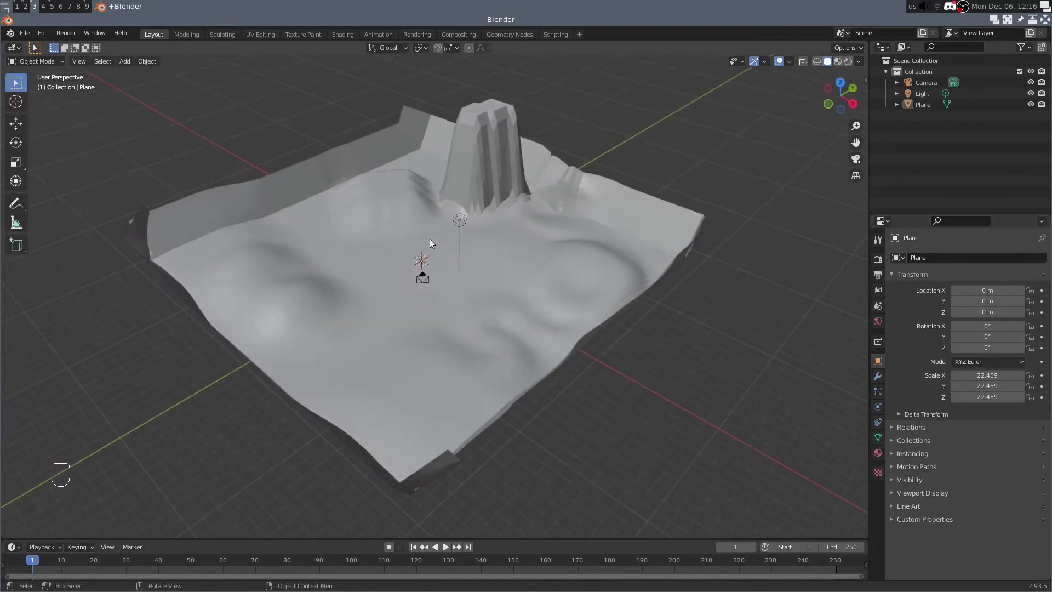
pyautogui.moveTo(451, 254); pyautogui.dragTo(497, 255)
pyautogui.moveTo(626, 265); pyautogui.dragTo(566, 261)
pyautogui.moveTo(480, 259); pyautogui.dragTo(526, 264)
pyautogui.middleClick(452, 253)
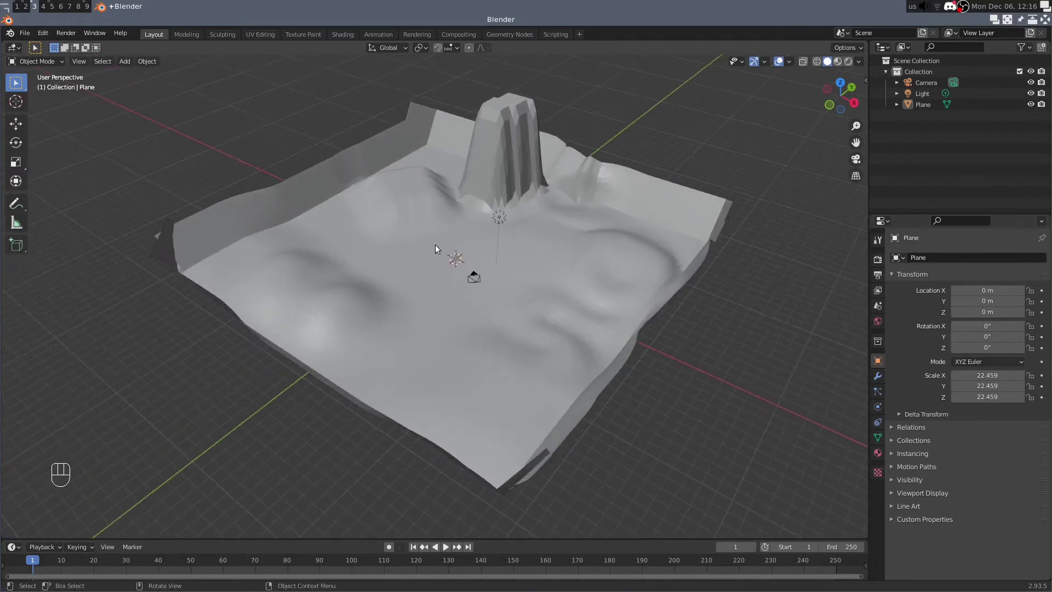
pyautogui.moveTo(364, 210); pyautogui.dragTo(460, 229)
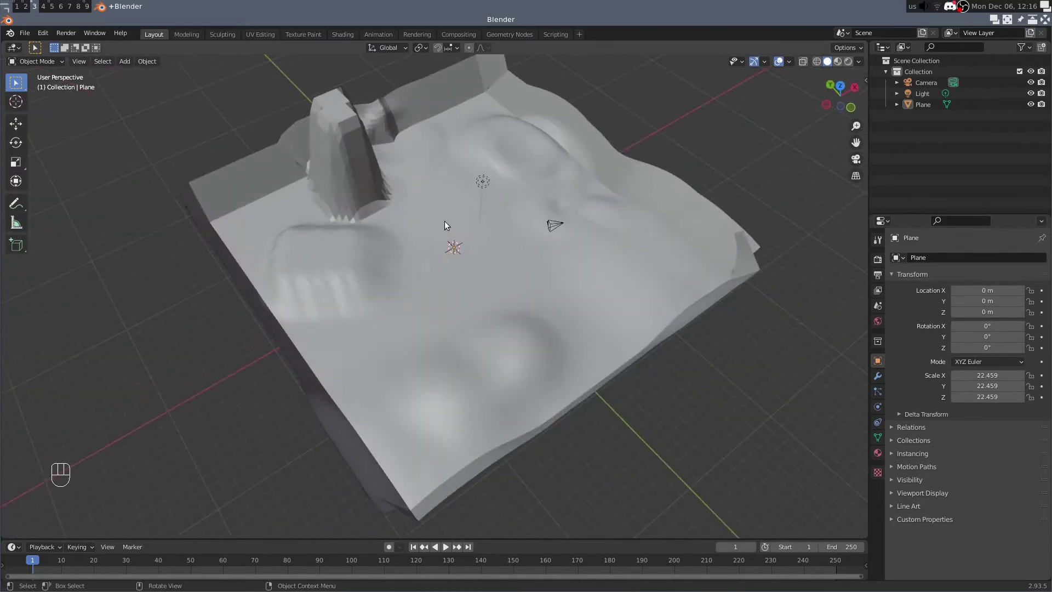
pyautogui.middleClick(492, 227)
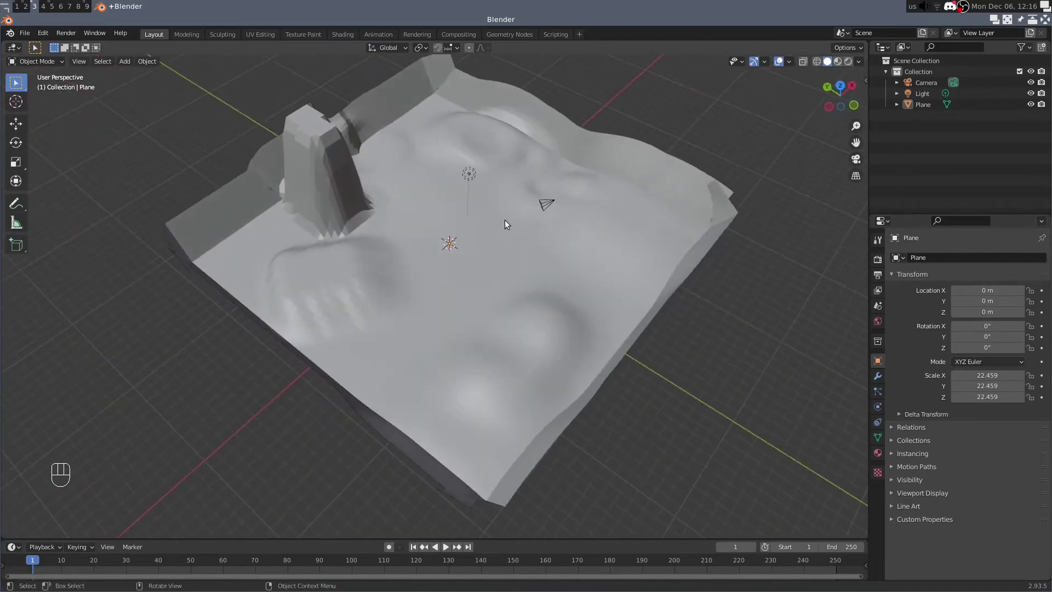
pyautogui.moveTo(513, 222); pyautogui.dragTo(393, 214)
pyautogui.click(446, 243)
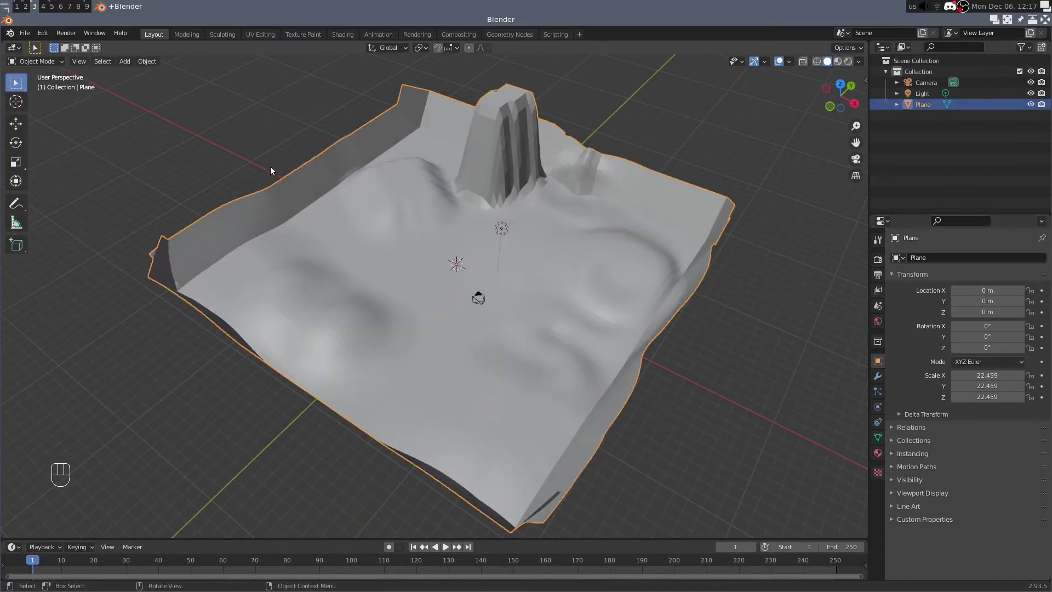